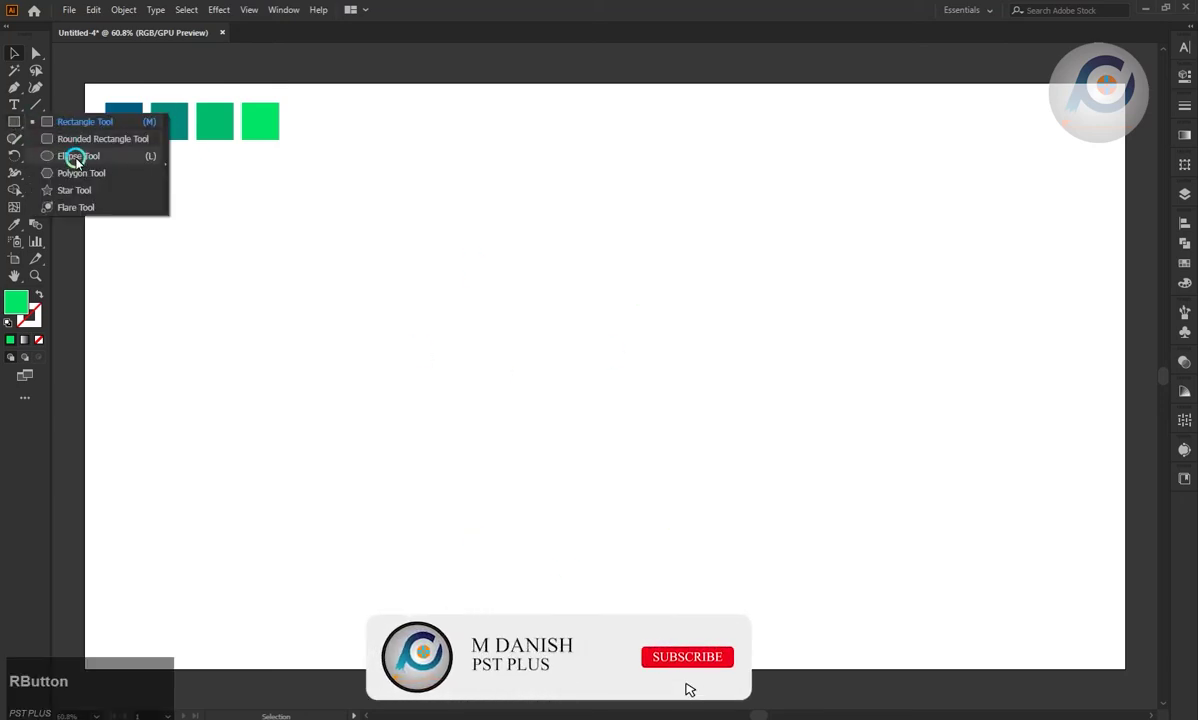
- Draw the first outline circle near the page centre with the Ellipse Tool
left_click(694, 668)
left_click(579, 397)
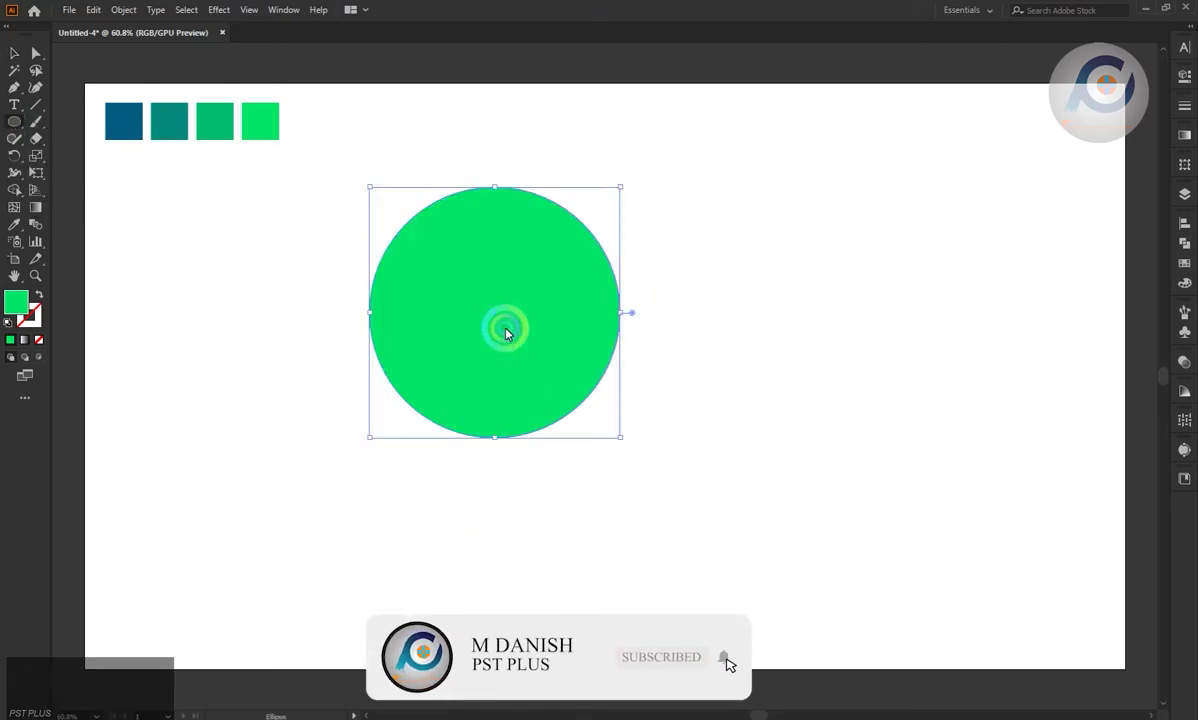
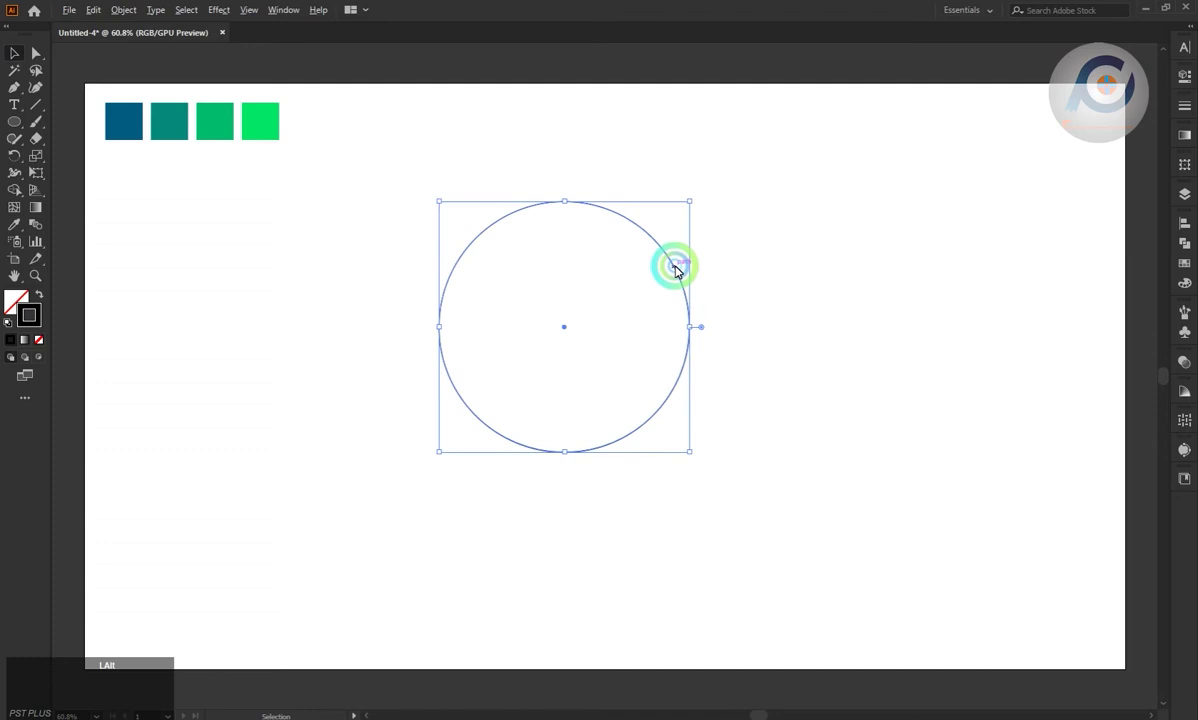
- Alt-drag two offset copies of the circle down-right, then start a smaller circle over the third
left_click(679, 269)
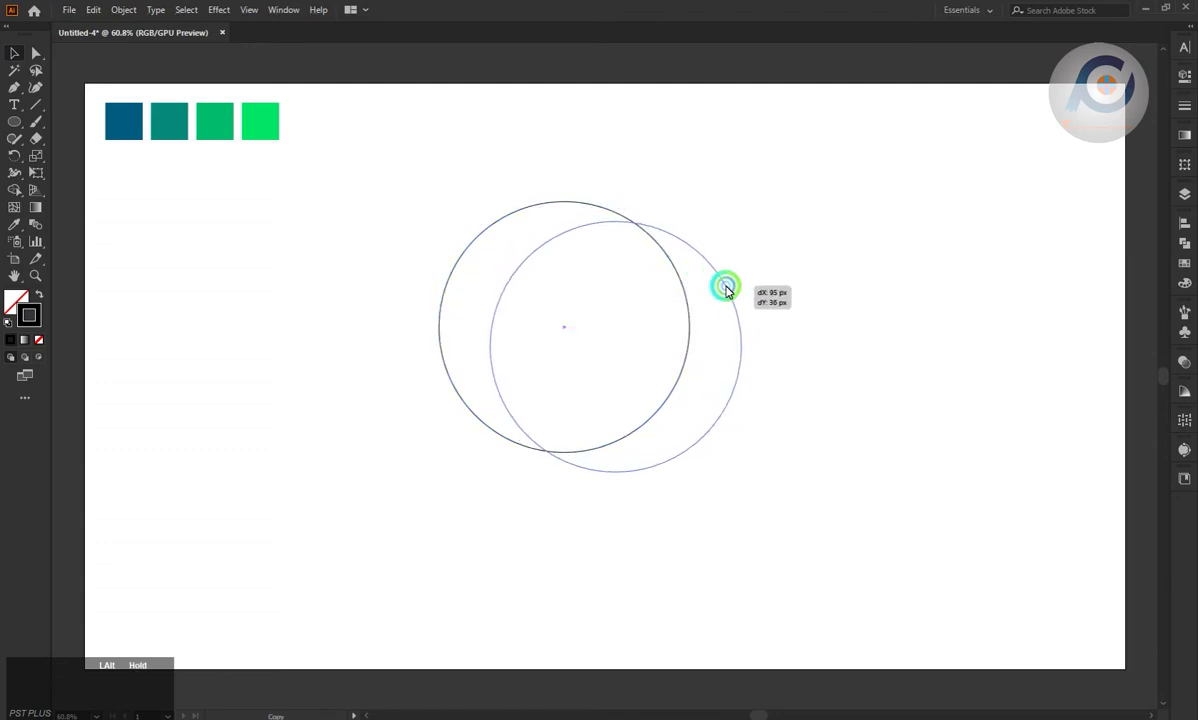
left_click(733, 290)
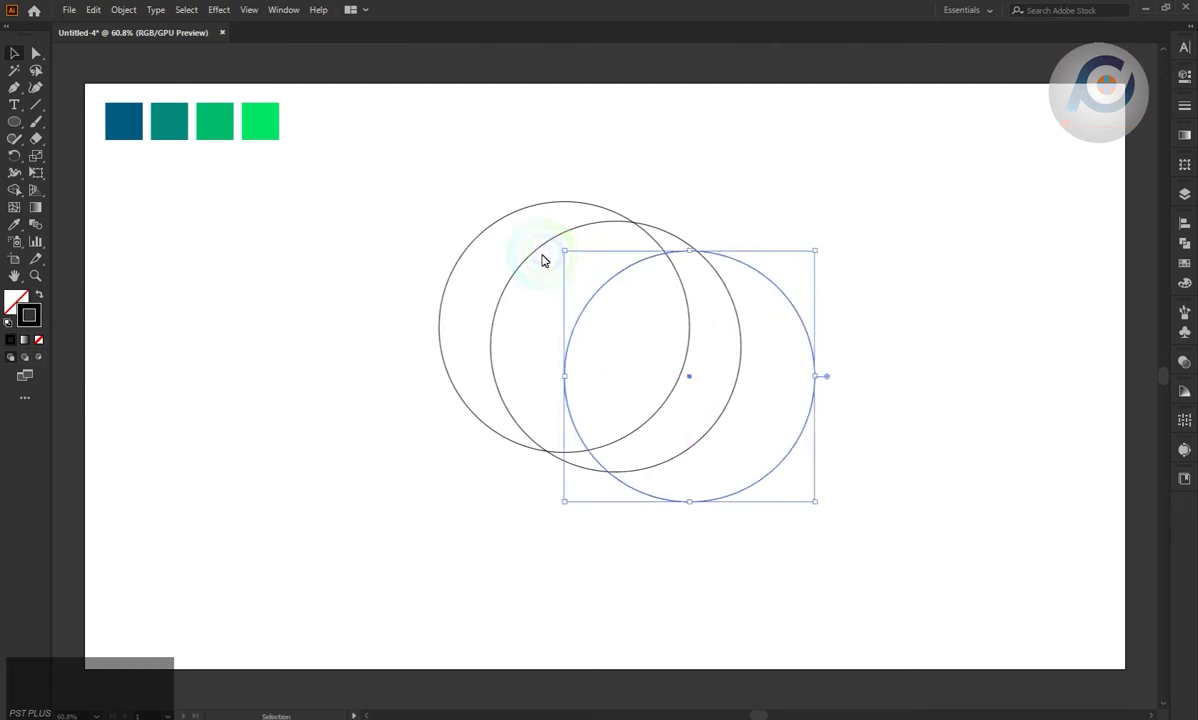
left_click(538, 256)
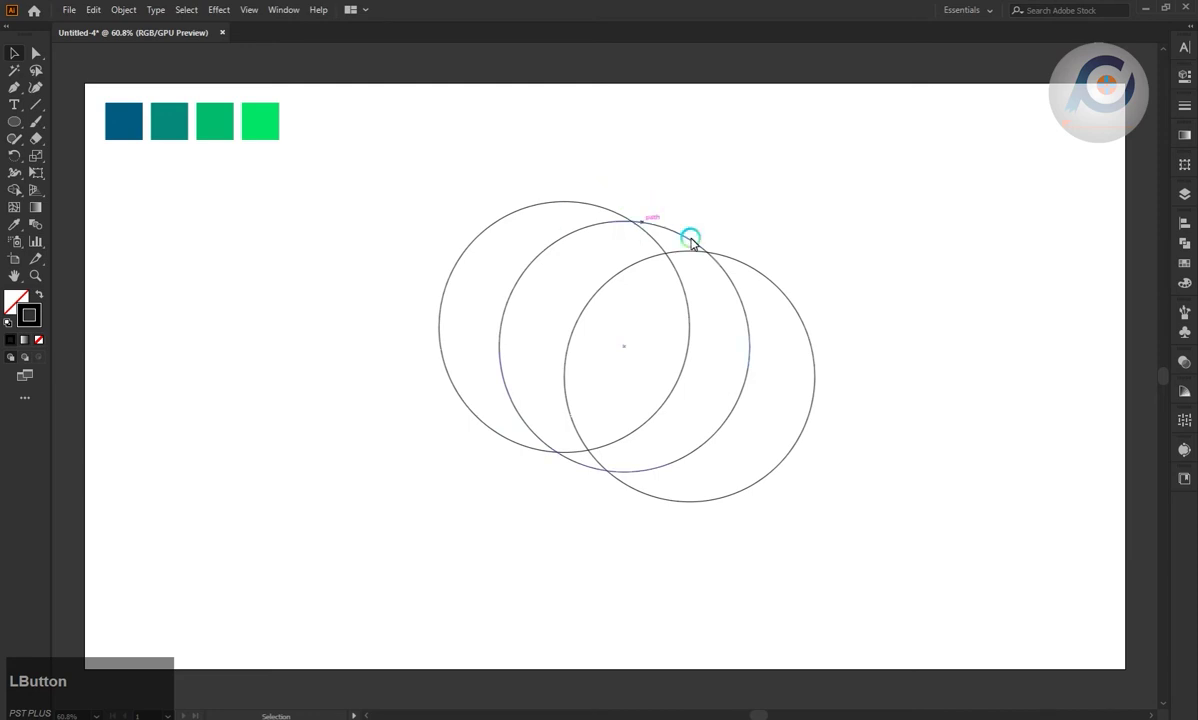
left_click(764, 273)
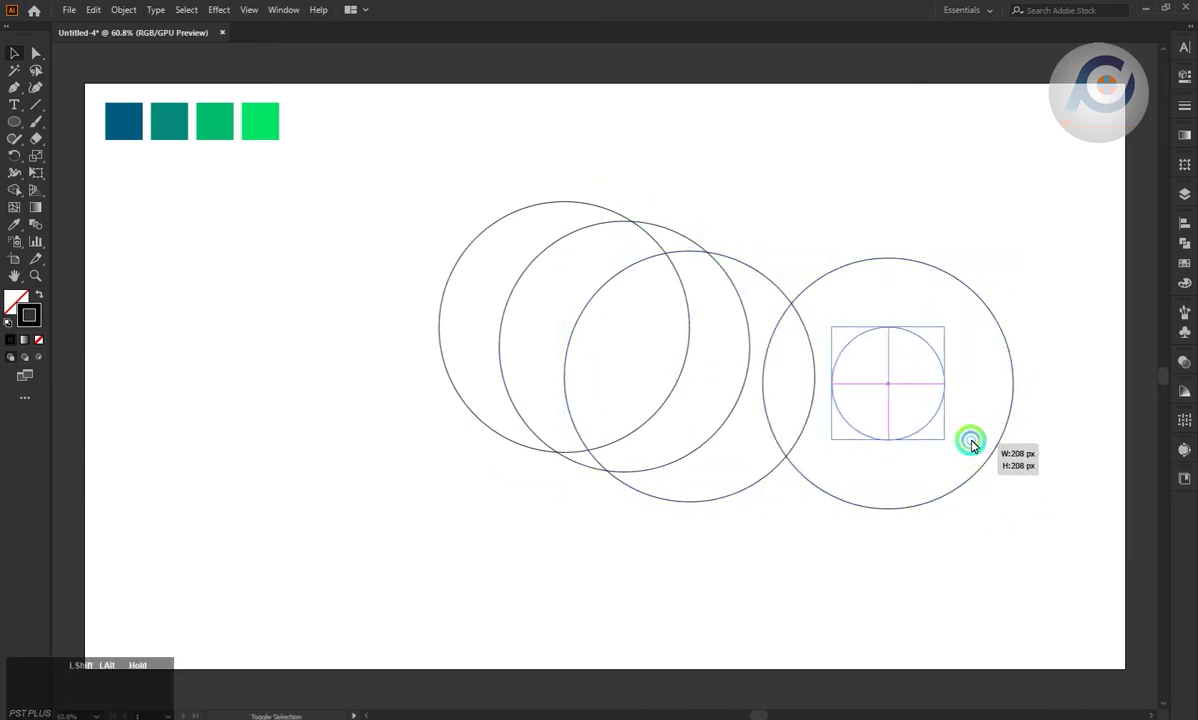
- Select all circles and Shape Builder away six unwanted pieces, leaving the crescent outline
left_click(890, 386)
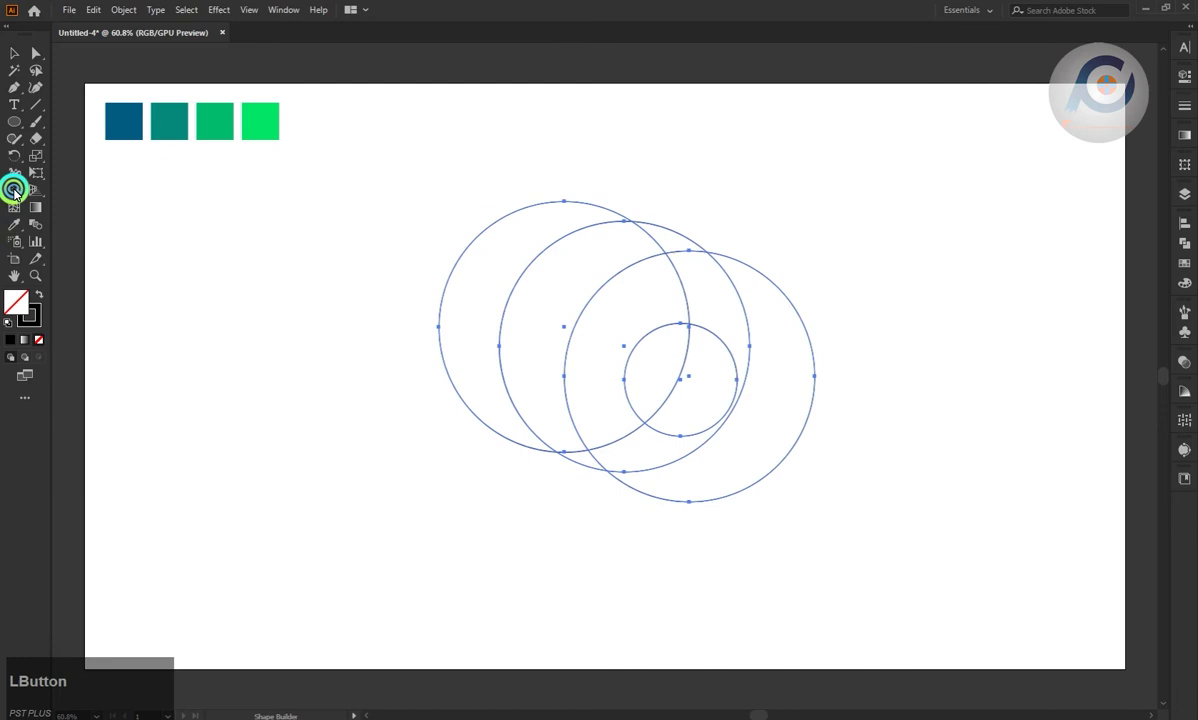
left_click(681, 247)
left_click(735, 296)
left_click(802, 336)
left_click(726, 370)
left_click(677, 372)
left_click(589, 465)
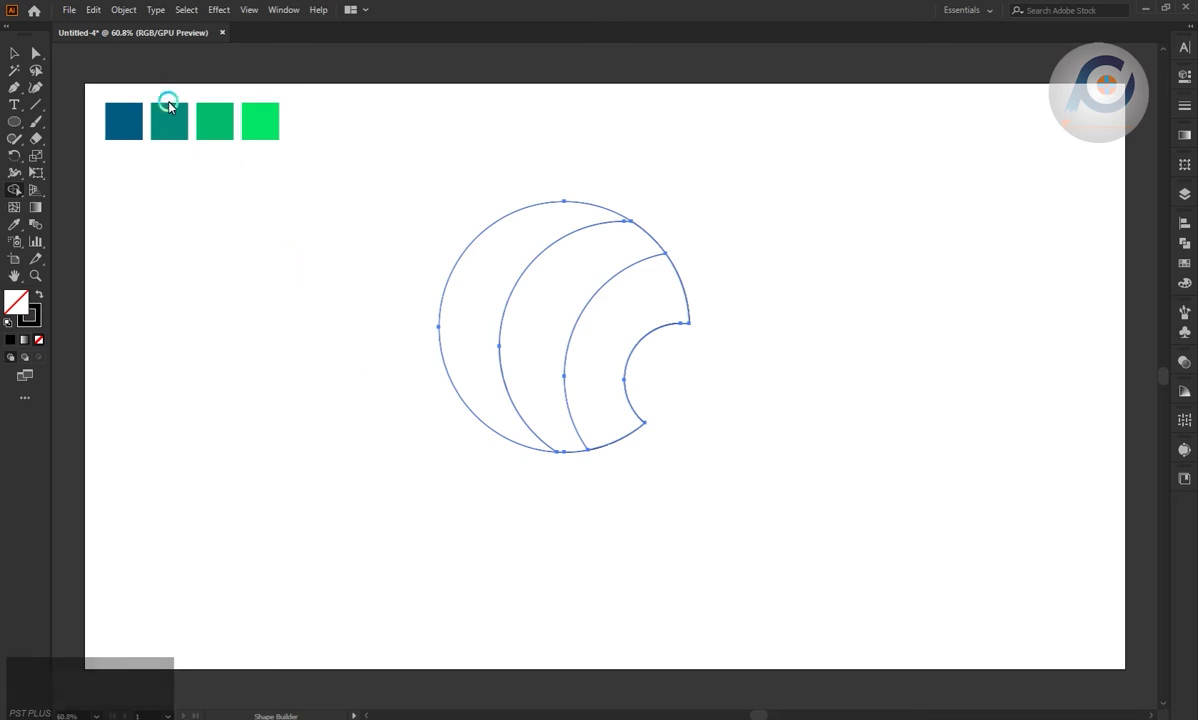
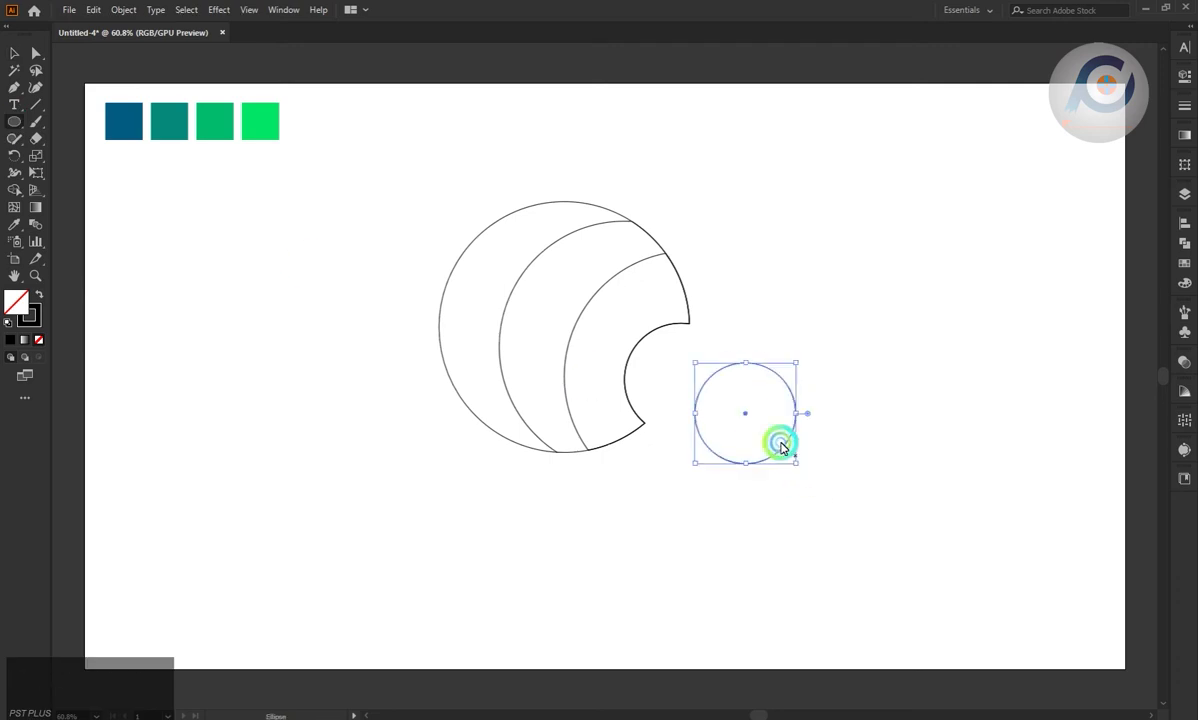
- Copy the small circle into the notch and start the bubble circle beside the crescent
left_click(742, 416)
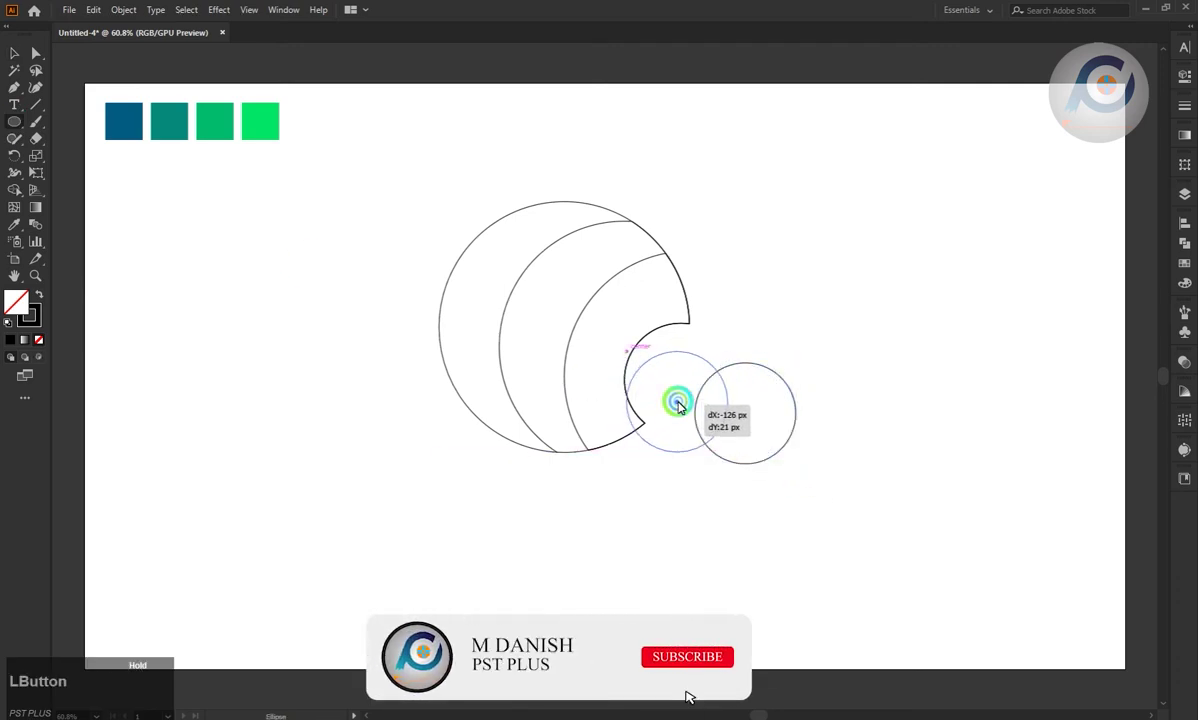
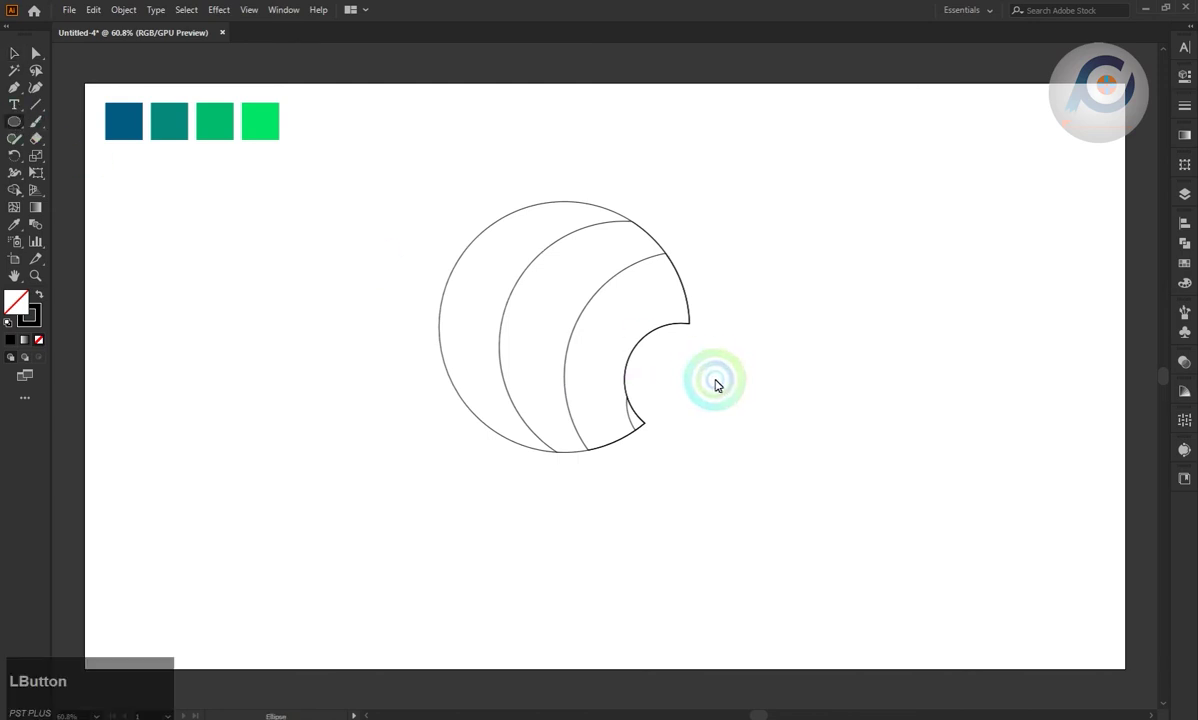
left_click(783, 437)
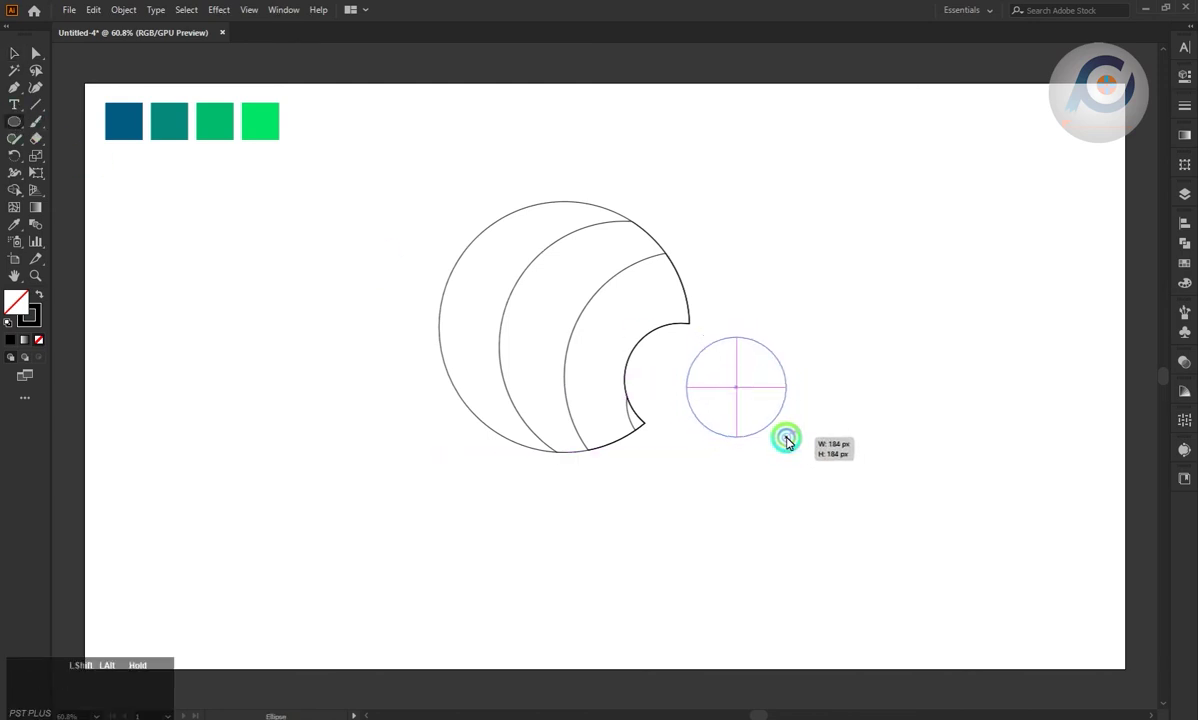
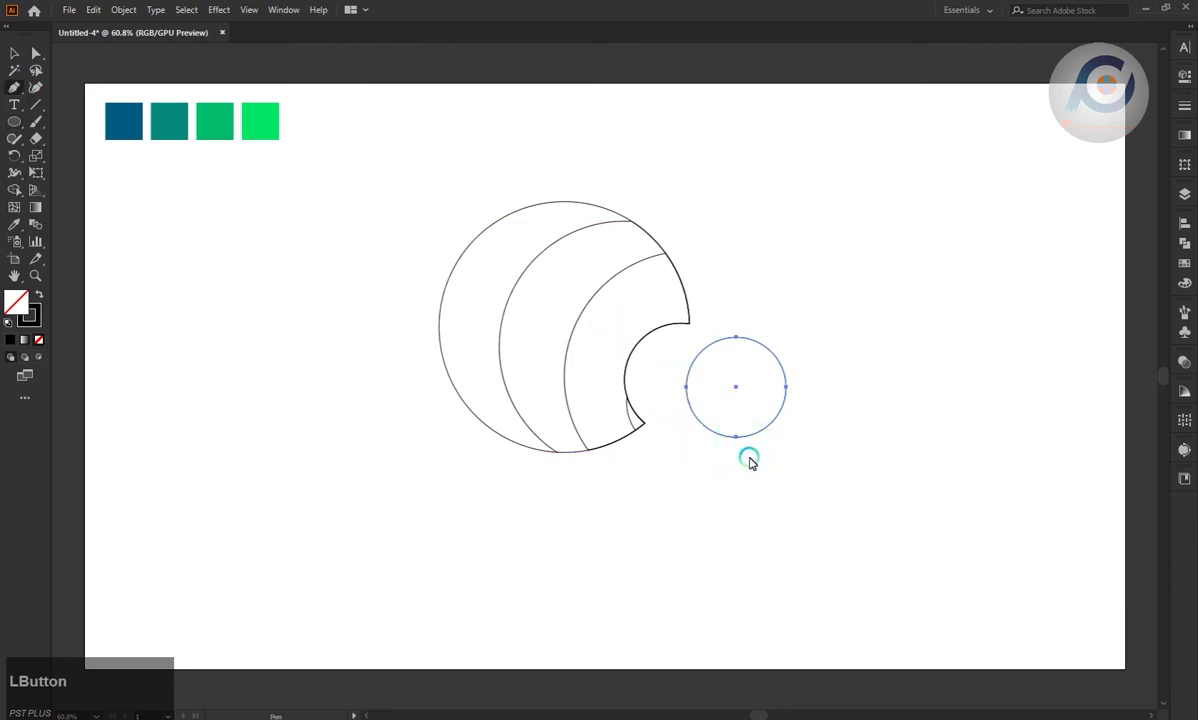
- Pen a curved tail from the circle's bottom to a tip below and back to its edge
left_click(739, 440)
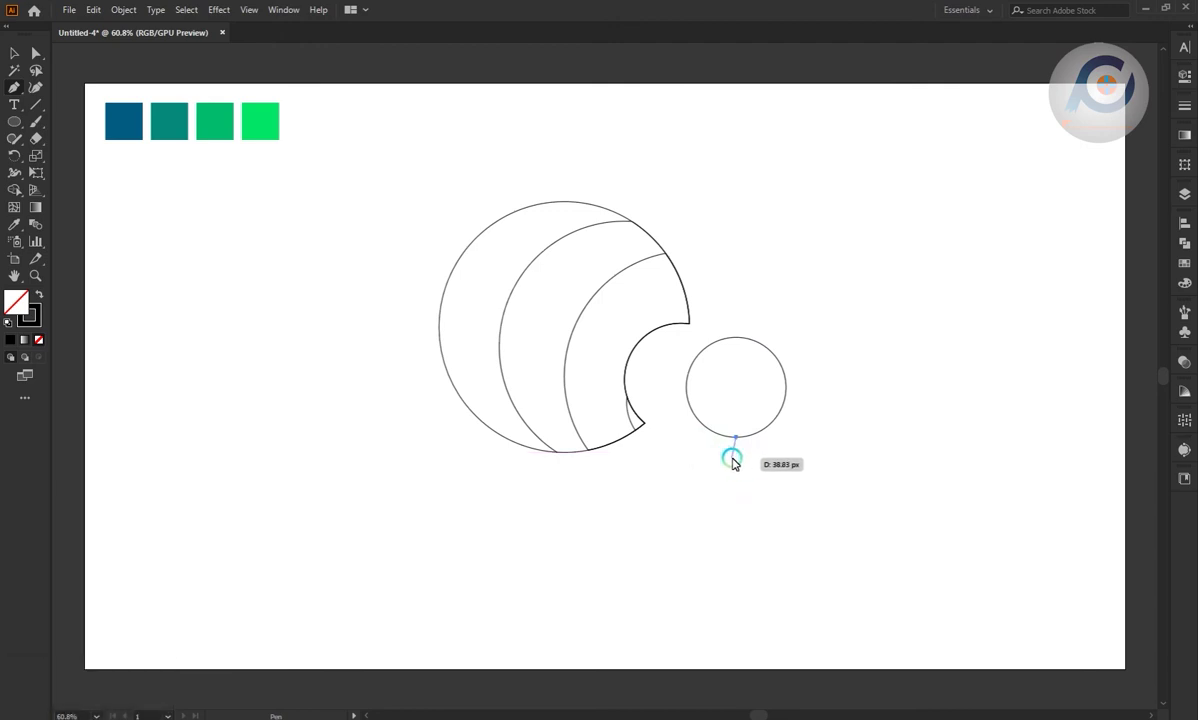
left_click(736, 461)
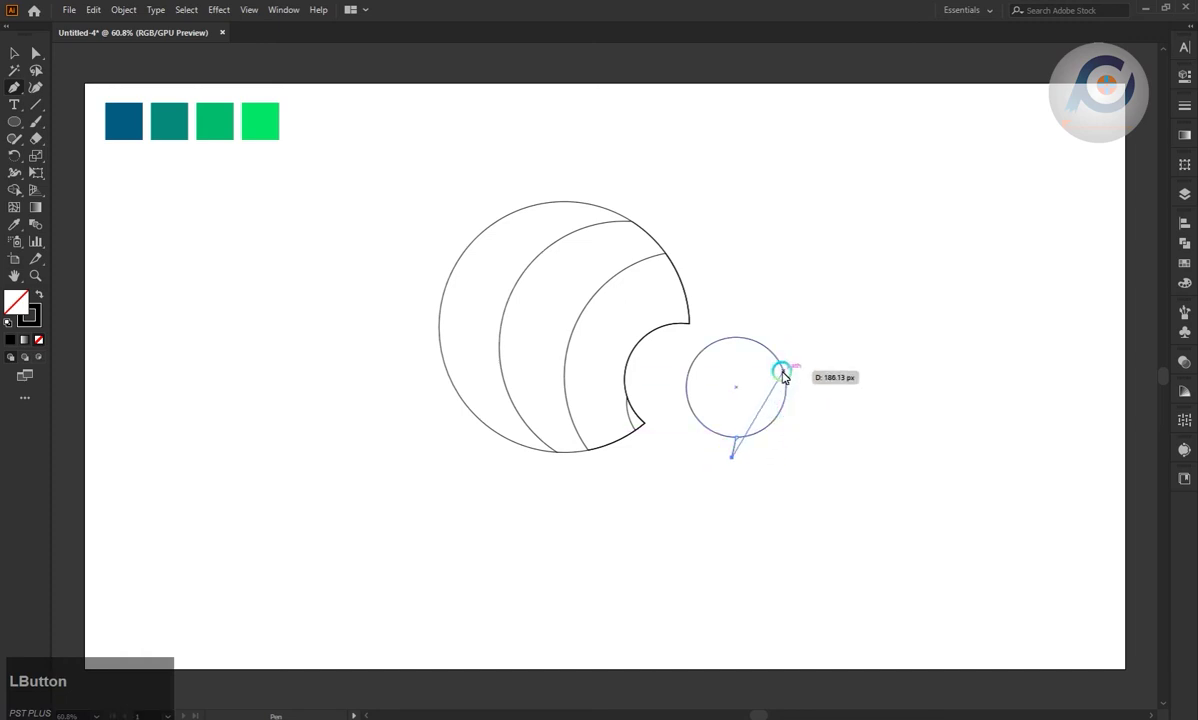
left_click(788, 383)
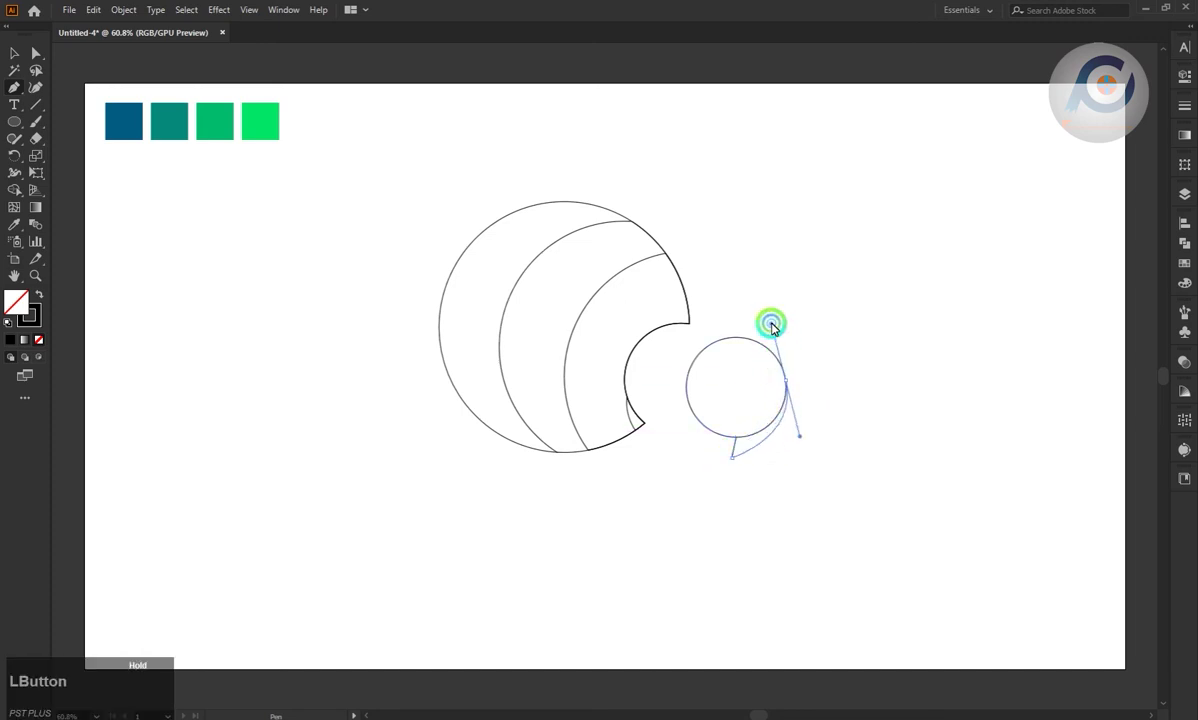
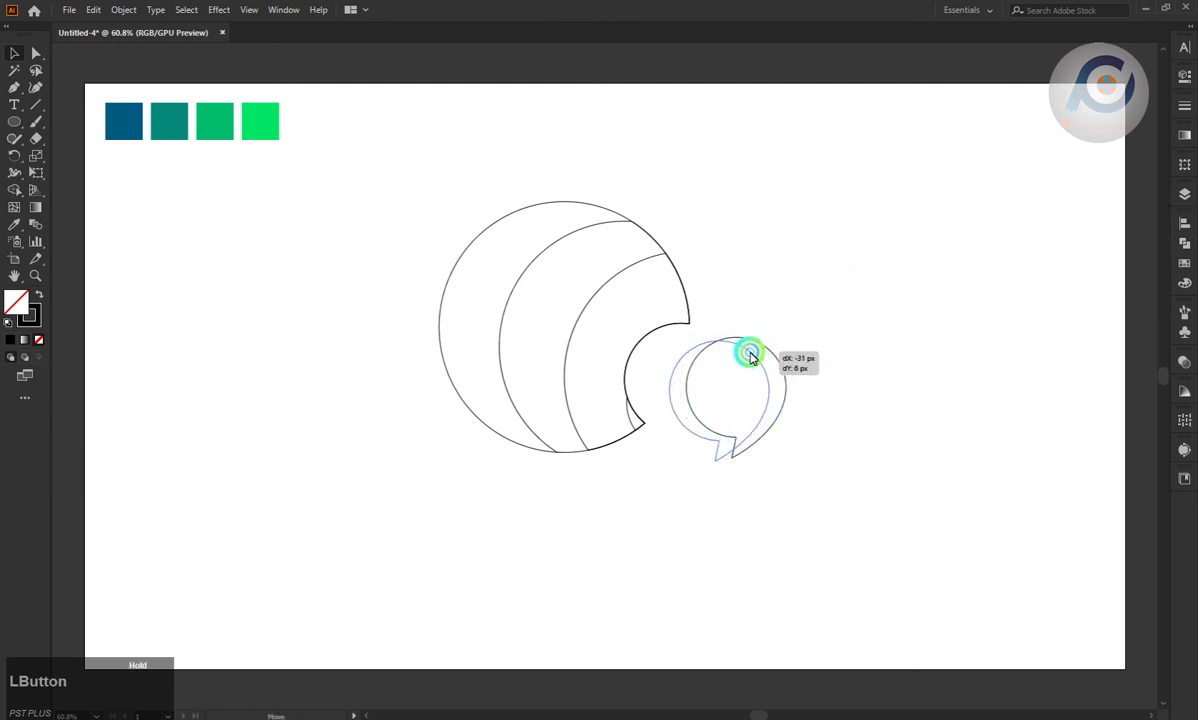
- Drag the speech bubble into the crescent's notch and switch to Direct Selection for colouring
left_click(774, 464)
left_click(790, 414)
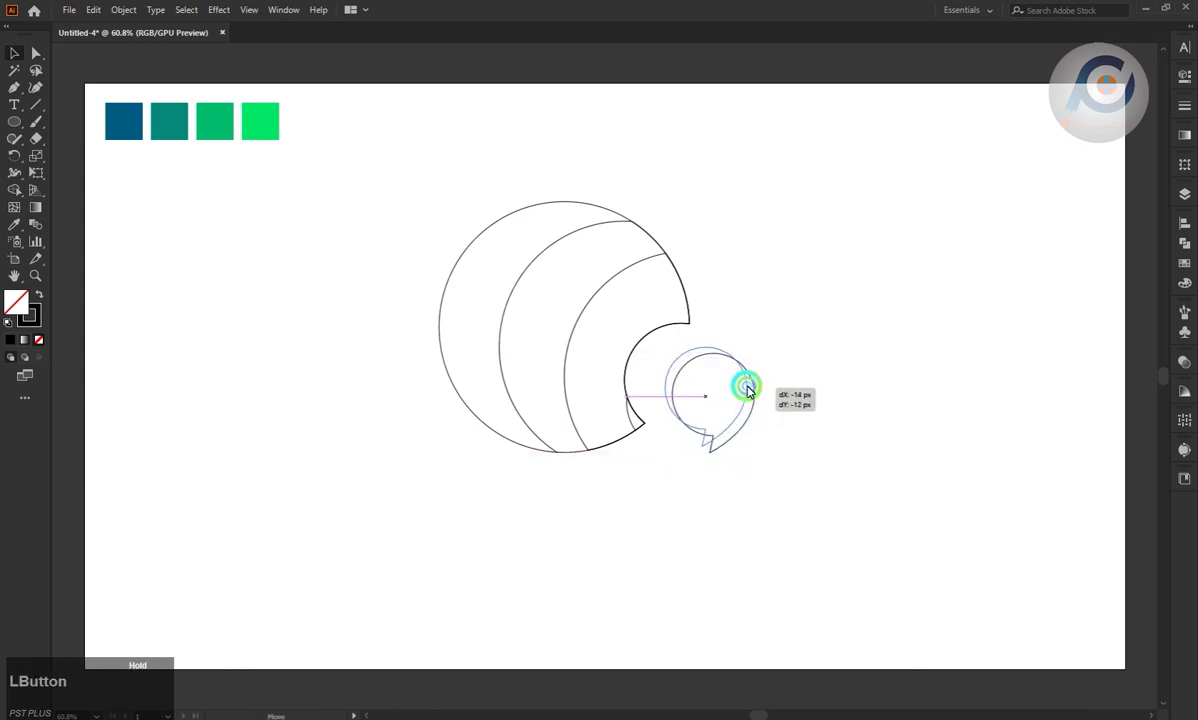
key("a")
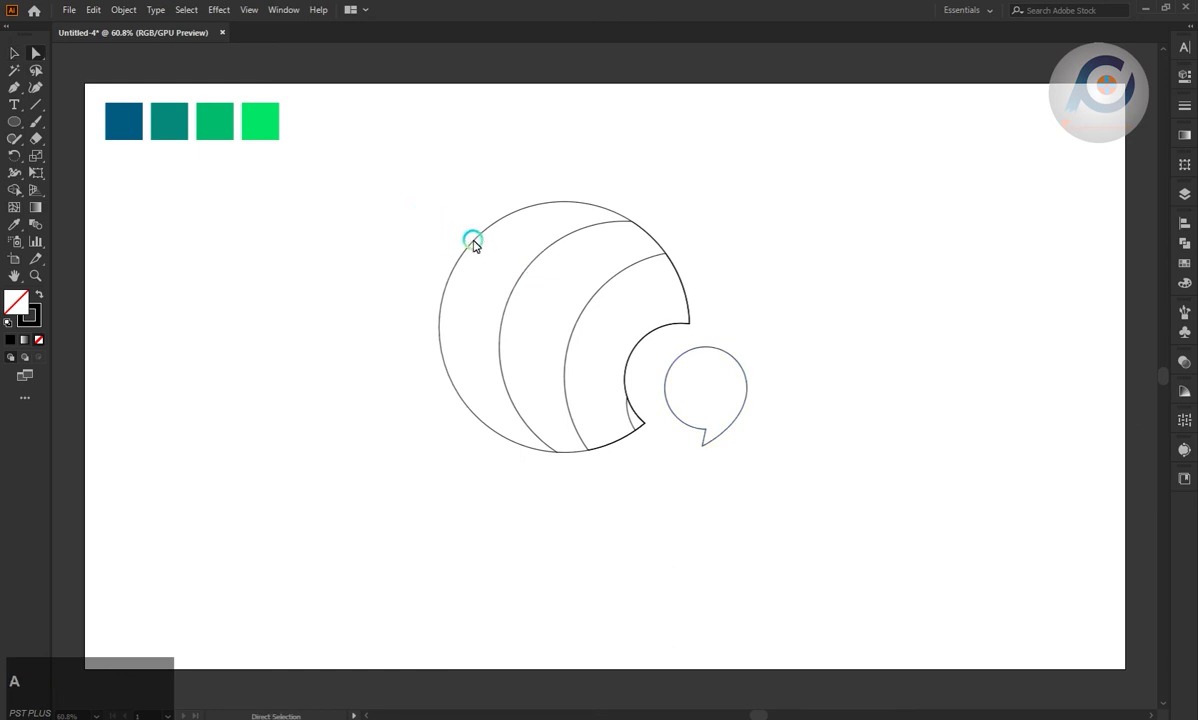